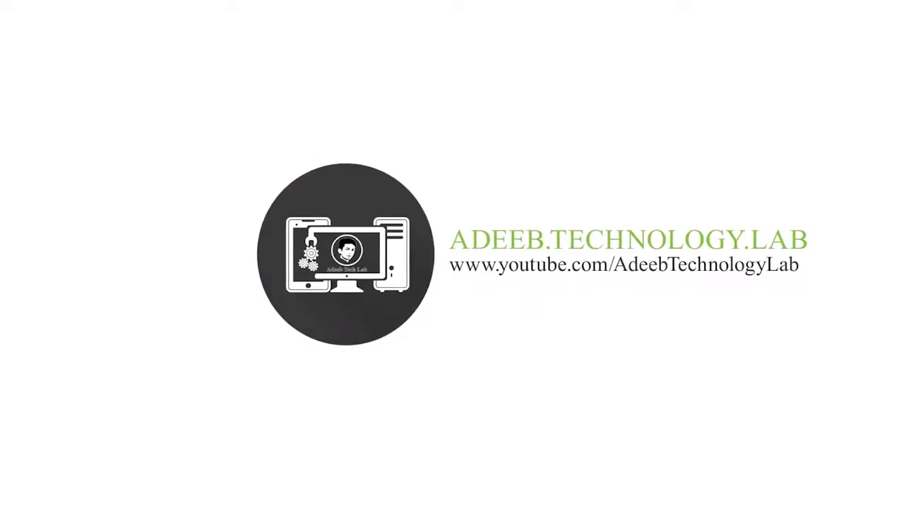
Step: Select the Facebook cover photo PSD template and bring up its right-click options
left_click(892, 325)
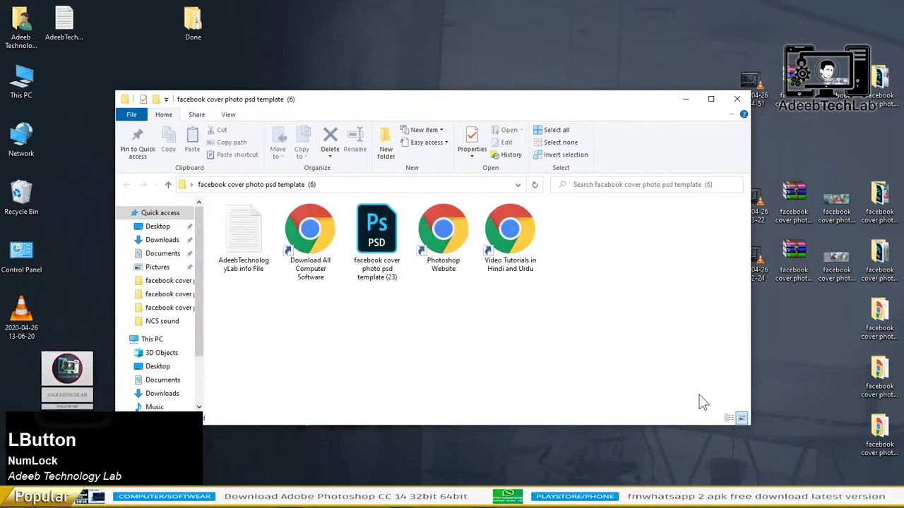
right_click(355, 221)
Step: Place the DSC_0101 portrait into the right circle's Image 02 shape and resize it to fit
left_click(399, 233)
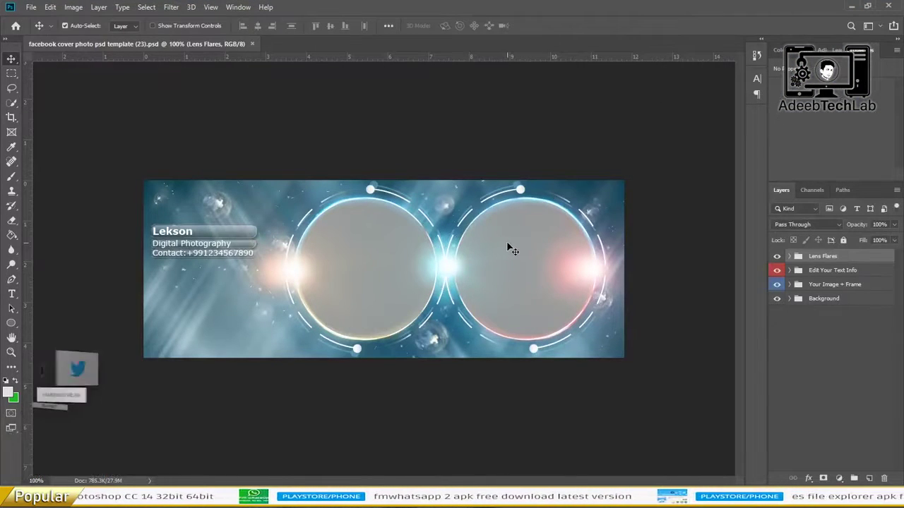
left_click(519, 247)
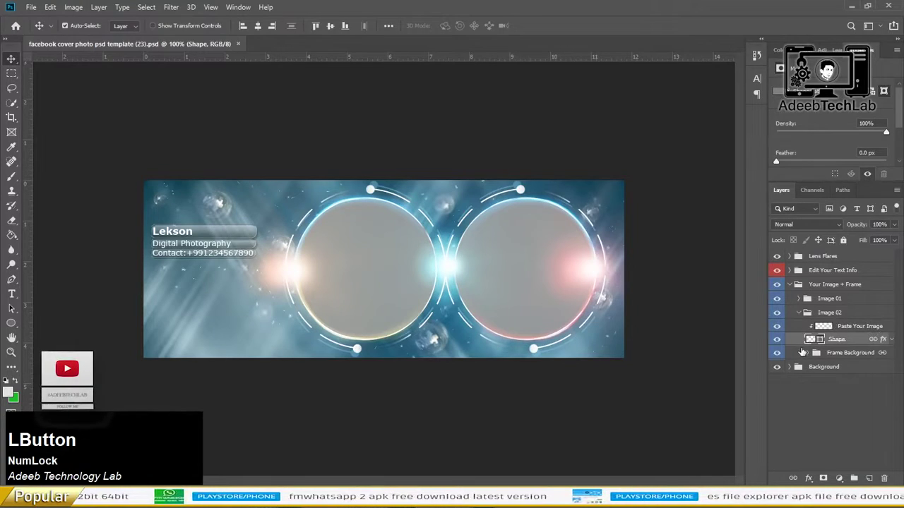
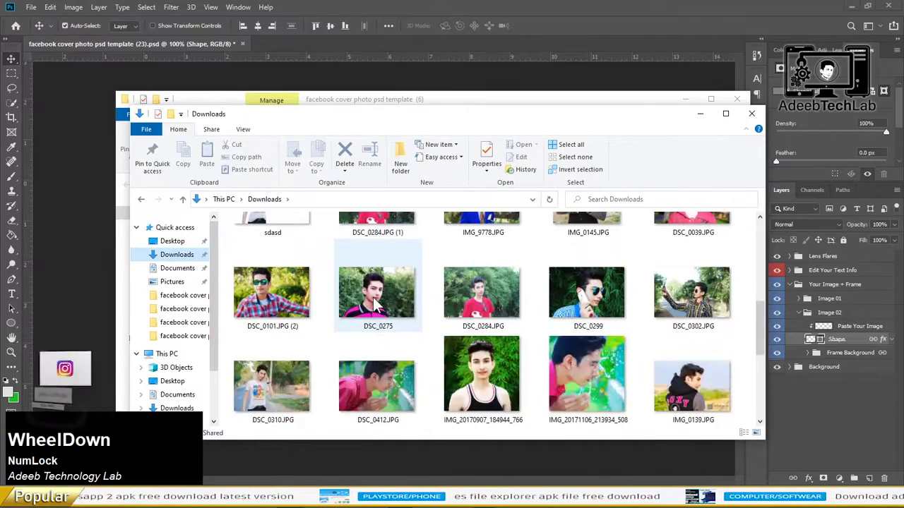
left_click(279, 298)
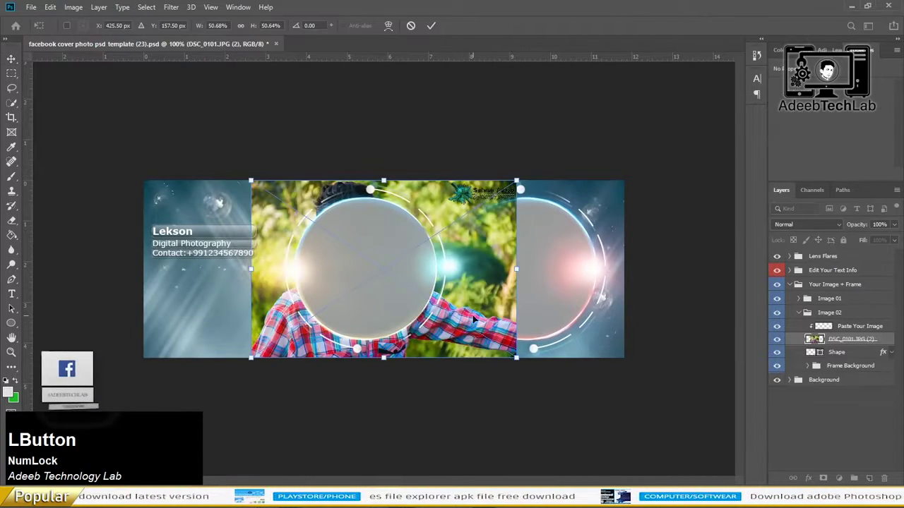
key("Return")
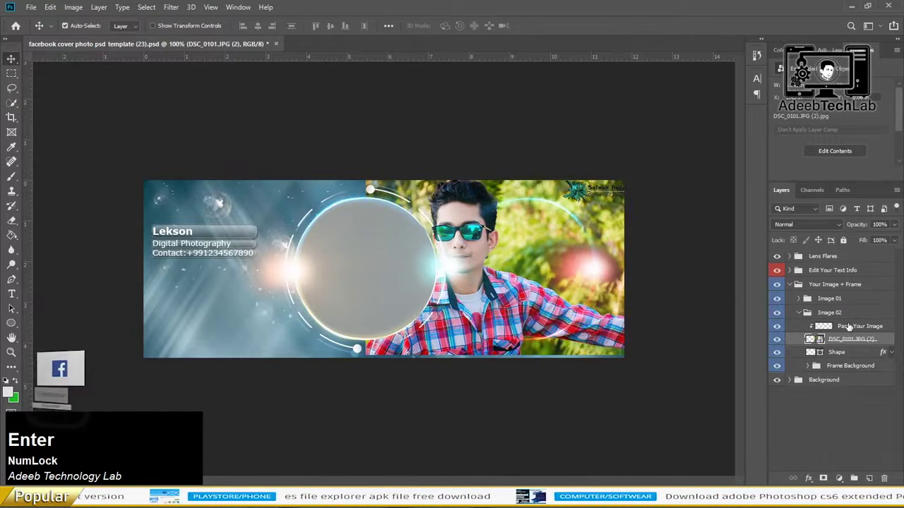
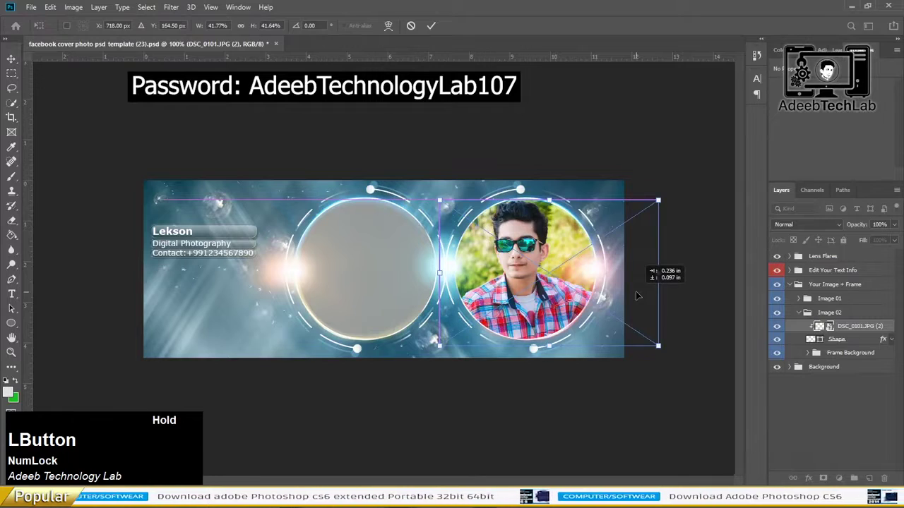
key("Return")
Step: Place the DSC_0299 portrait into the left circle's Image 01 shape and resize it to fit
left_click(372, 238)
left_click(430, 449)
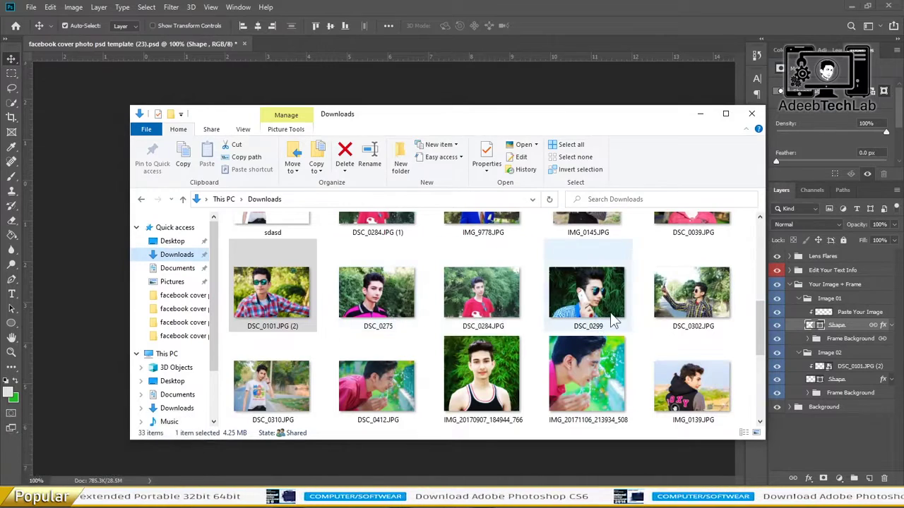
scroll("up", 3)
left_click(602, 386)
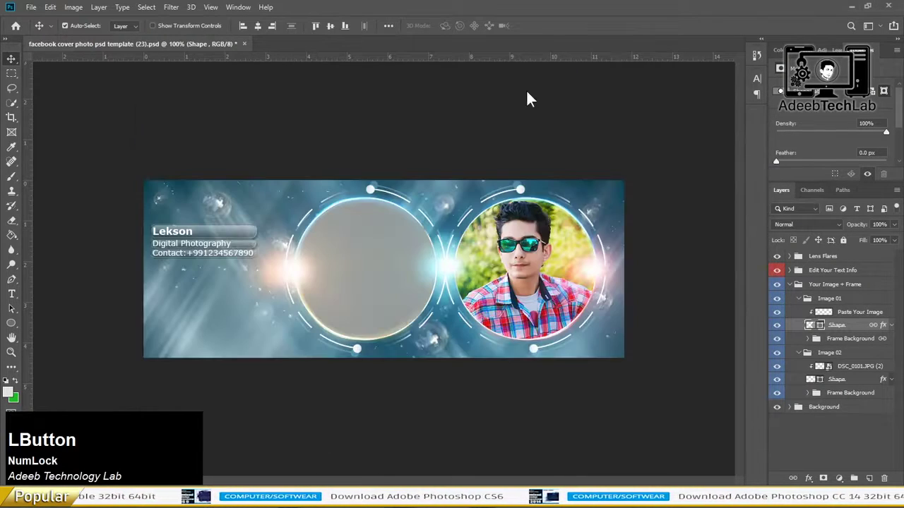
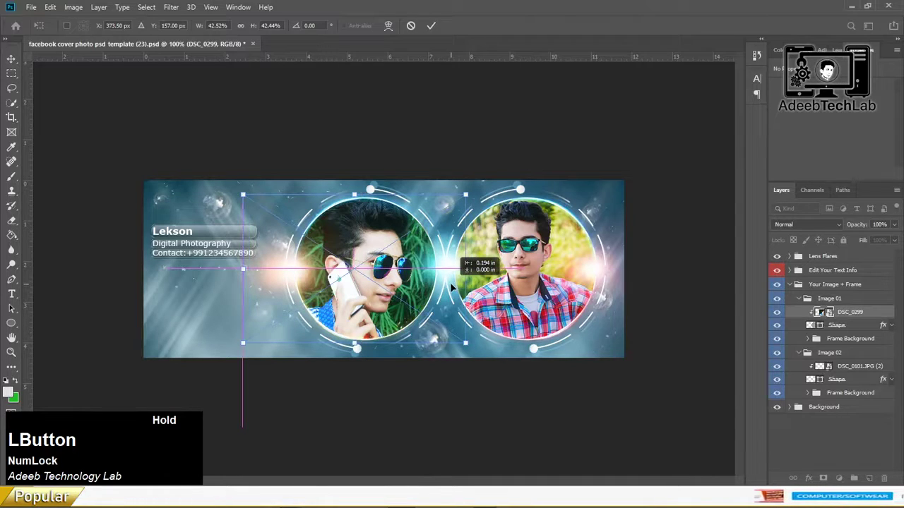
key("Return")
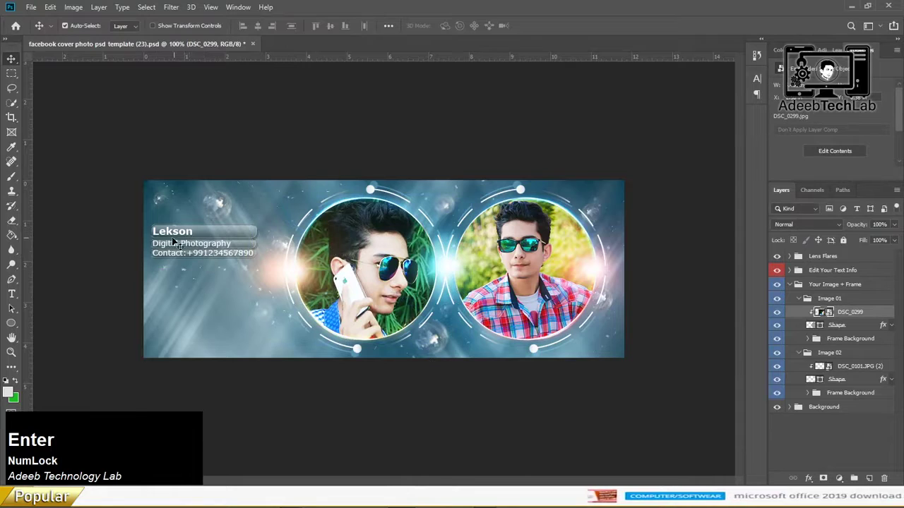